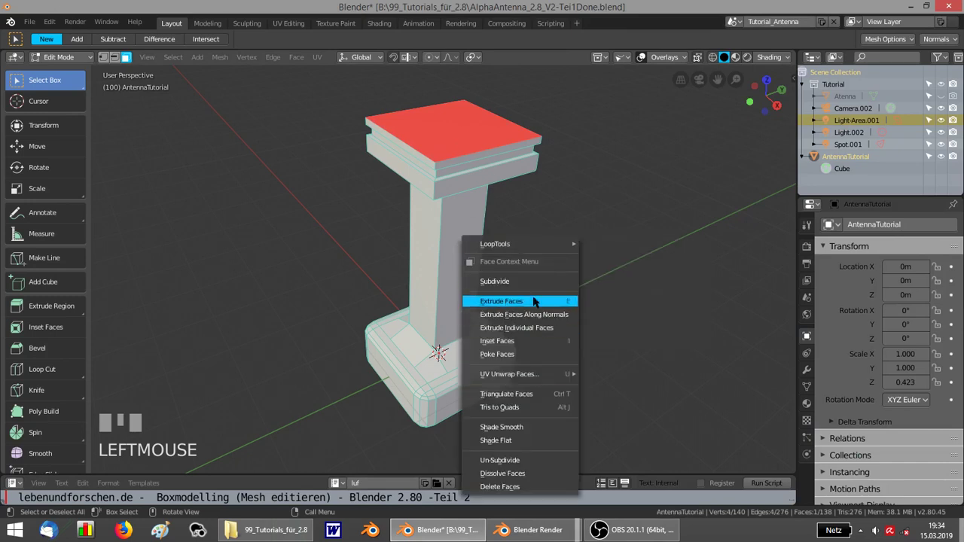
- Subdivide the selected top platform face into a grid of smaller square faces
{"action": "right_click", "coordinate": [532, 276]}
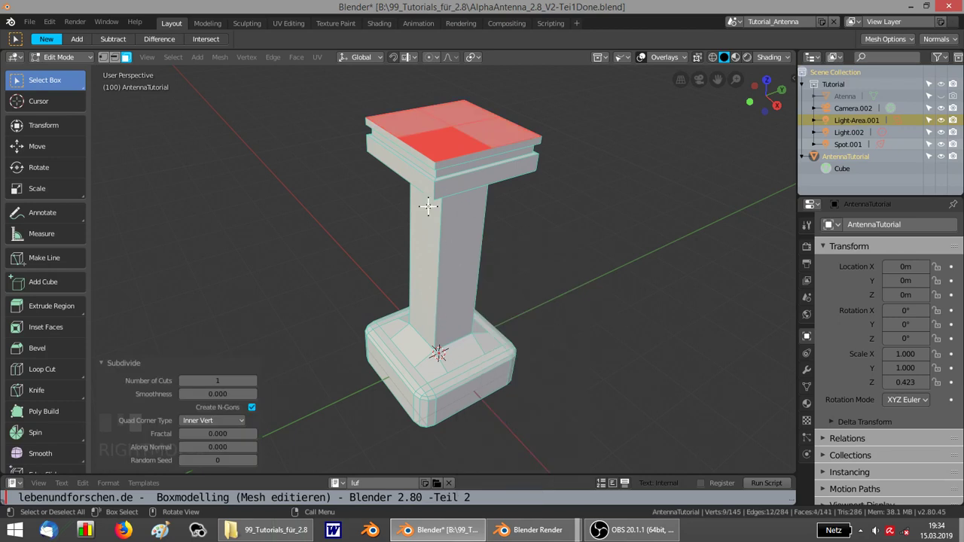
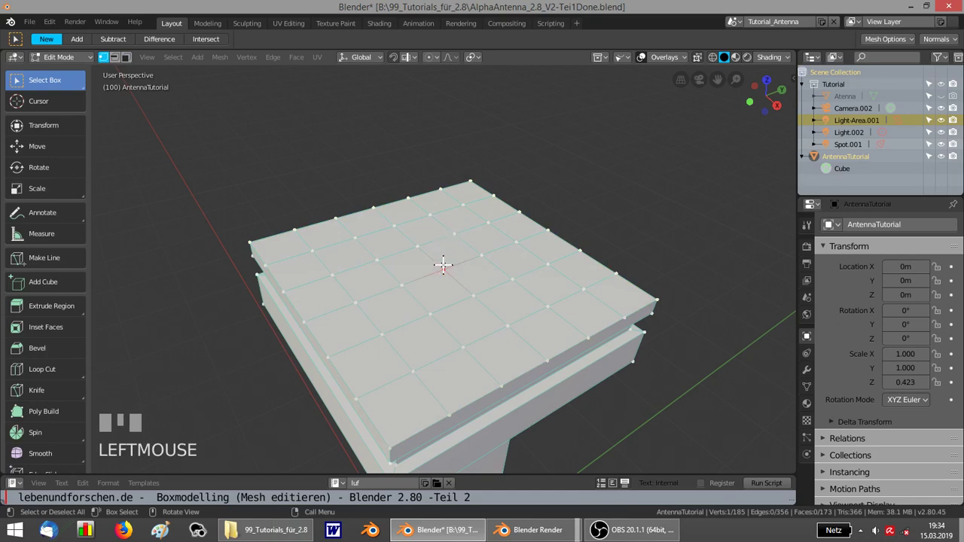
- Raise the centre vertex about 0.2 m along Z with proportional falloff, forming a gentle dome
{"action": "key", "text": "g"}
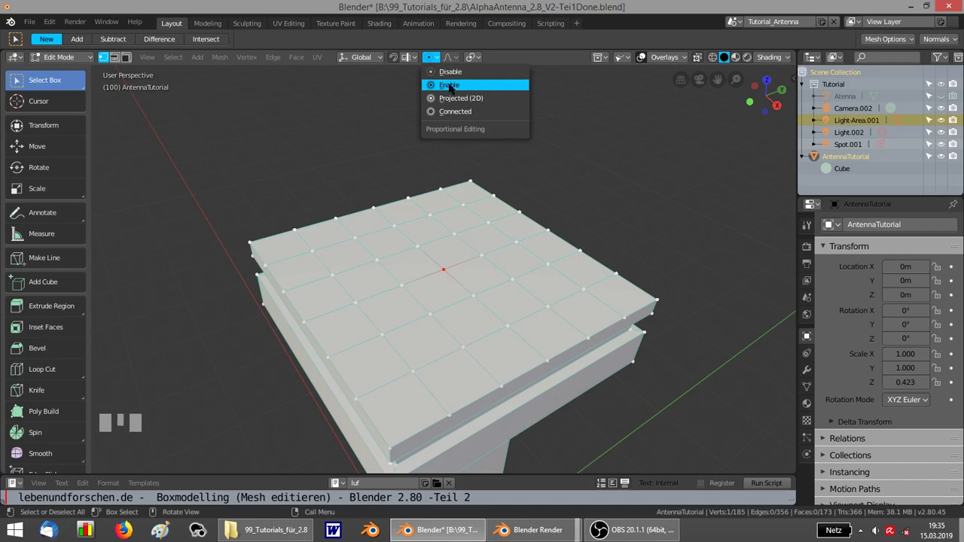
{"action": "left_click_drag", "start_coordinate": [449, 79], "coordinate": [438, 122]}
{"action": "key", "text": "g"}
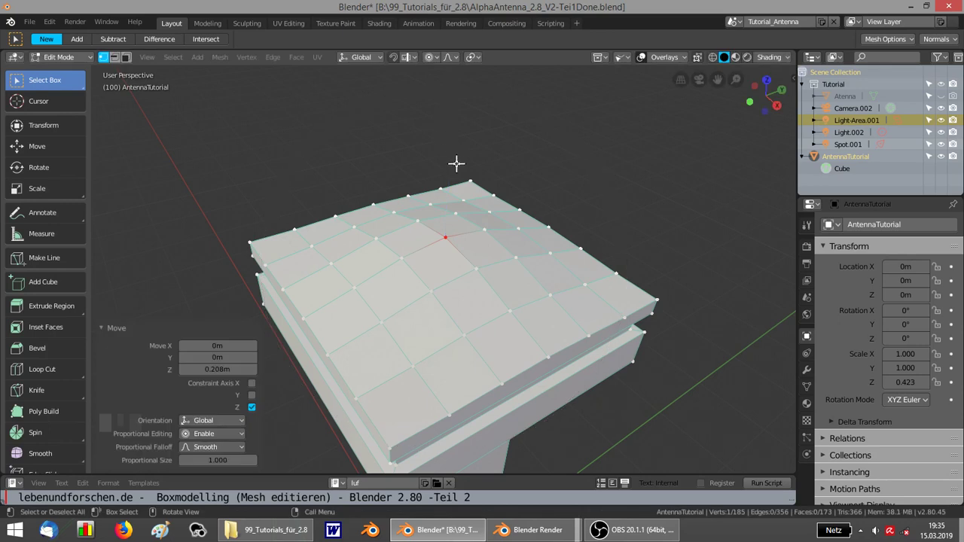
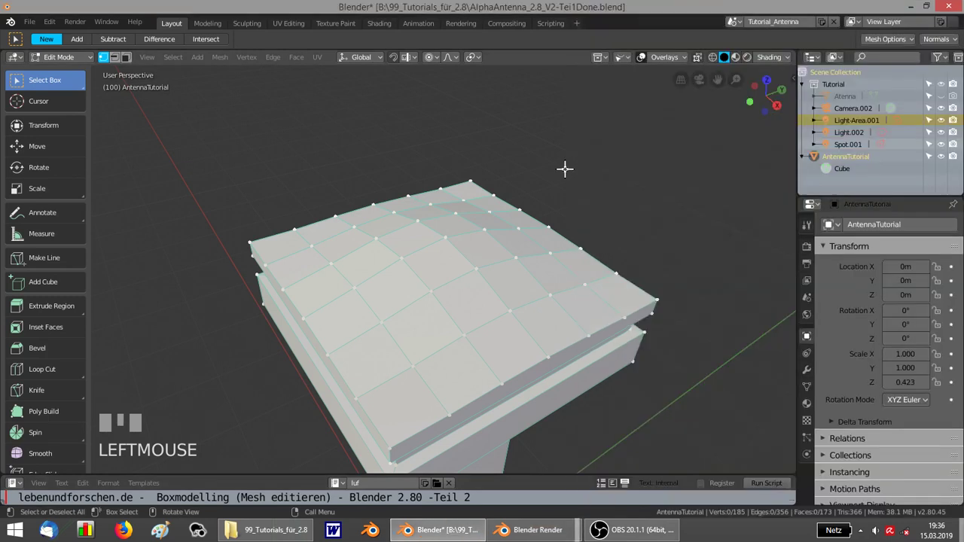
- View the top grid straight from above to pick alternating checkerboard faces
{"action": "key", "text": "KP_7"}
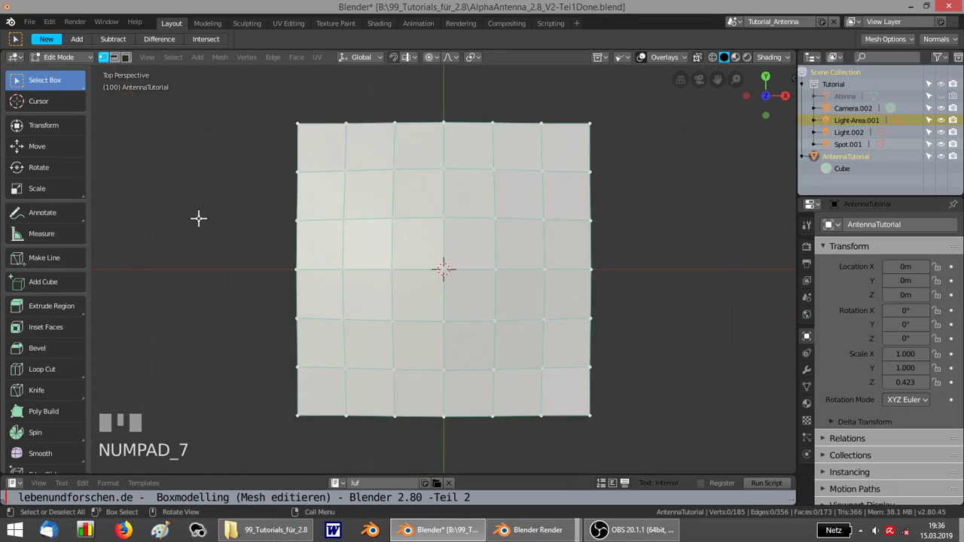
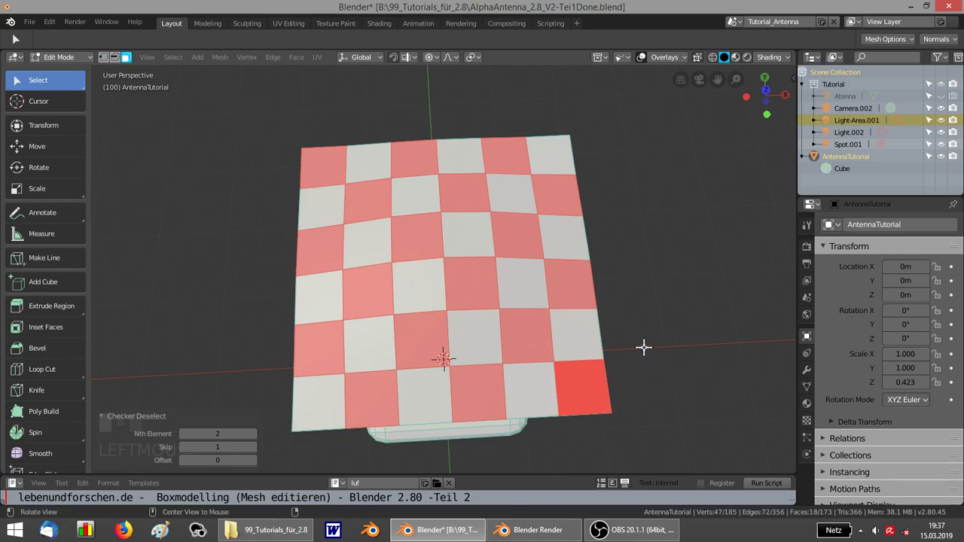
- Extrude the checkerboard faces upward into blocks and, without proportional editing, shrink their tops inward
{"action": "middle_click", "coordinate": [646, 337]}
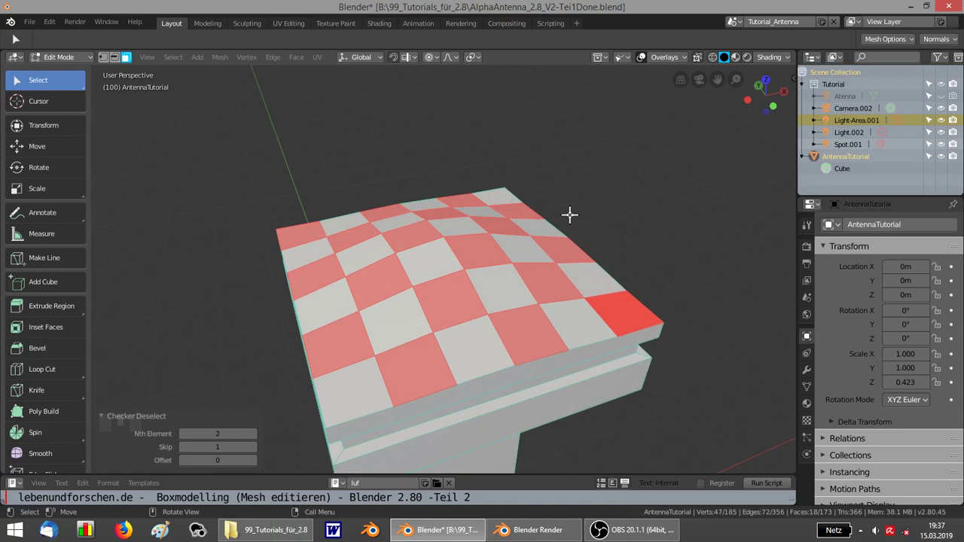
{"action": "key", "text": "e"}
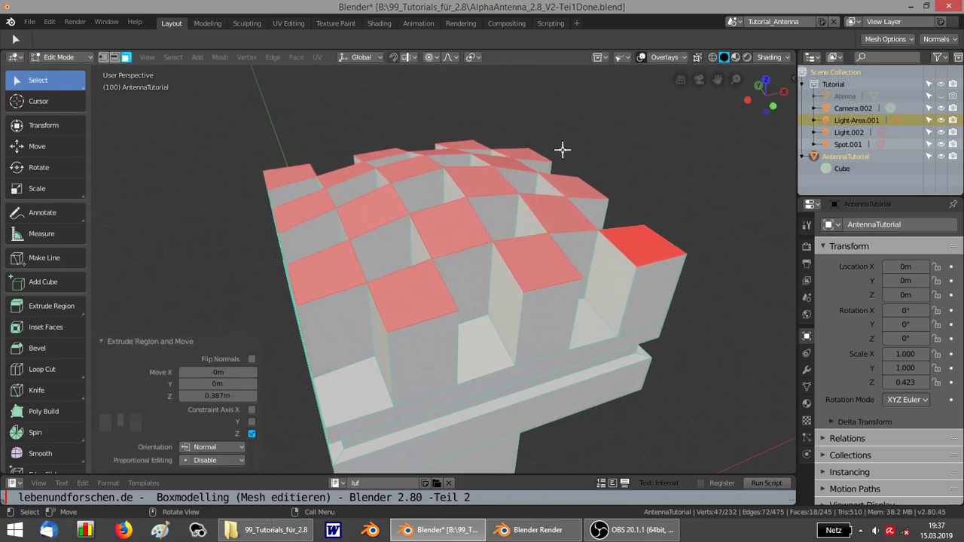
{"action": "key", "text": "s"}
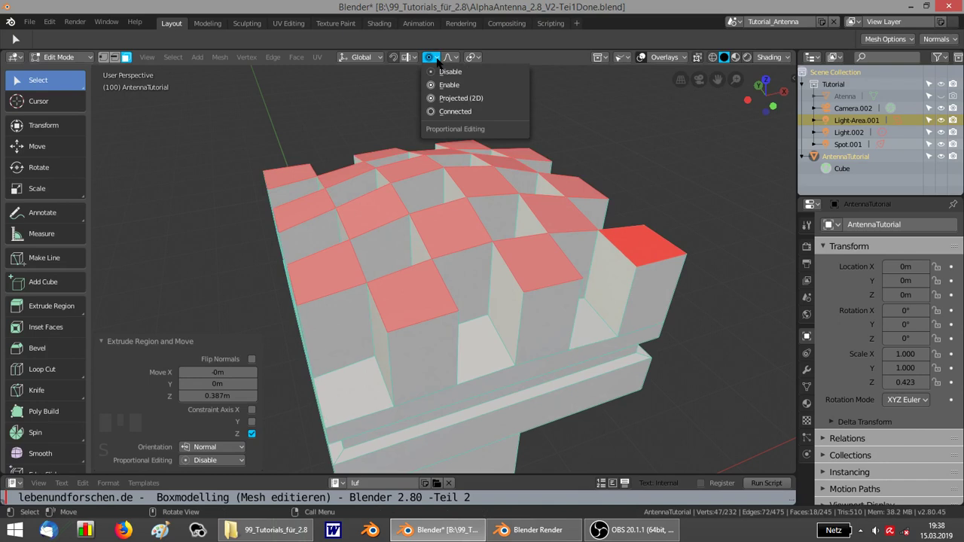
{"action": "left_click", "coordinate": [439, 68]}
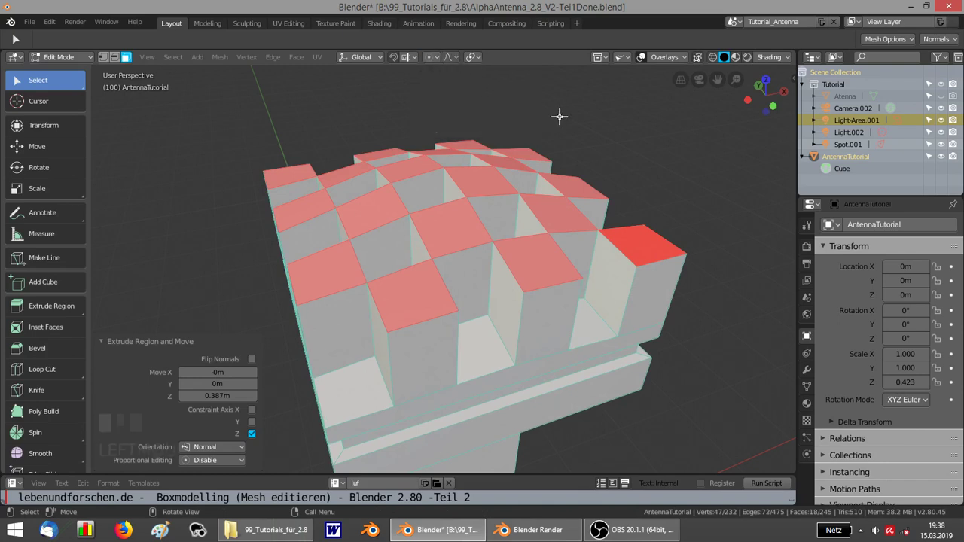
{"action": "key", "text": "s"}
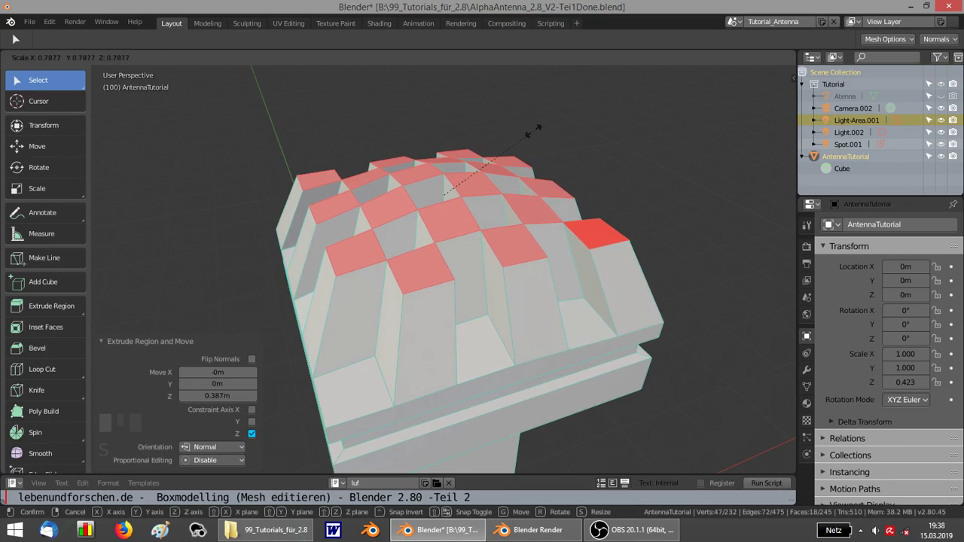
{"action": "key", "text": "s"}
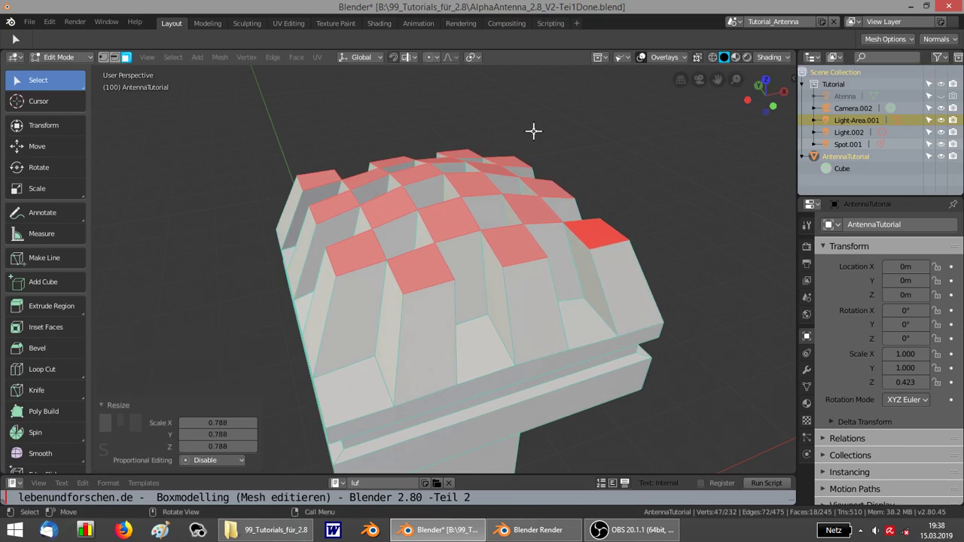
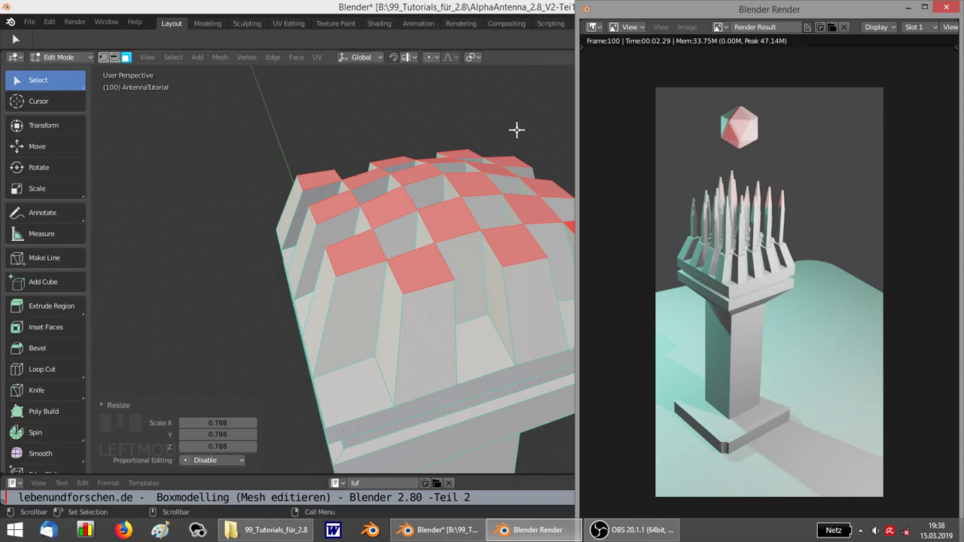
- Return from the reference render, restore the checkerboard selection and inset each raised top into a smaller square
{"action": "left_click", "coordinate": [513, 128]}
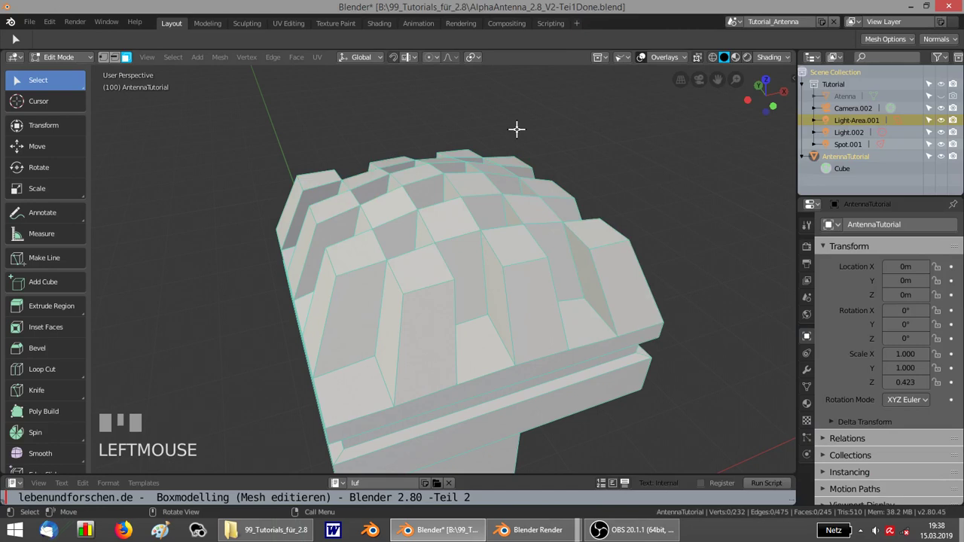
{"action": "key", "text": "ctrl+z"}
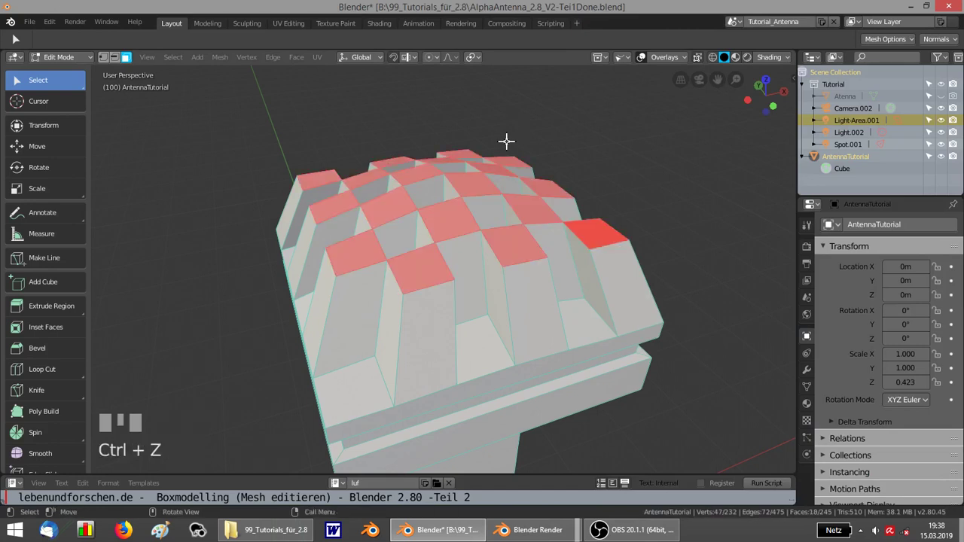
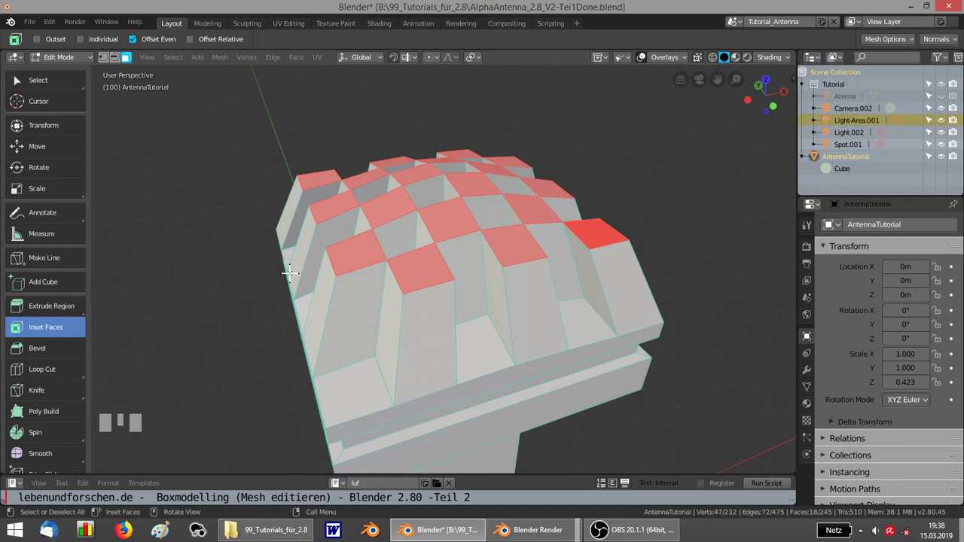
{"action": "left_click_drag", "start_coordinate": [361, 246], "coordinate": [360, 246]}
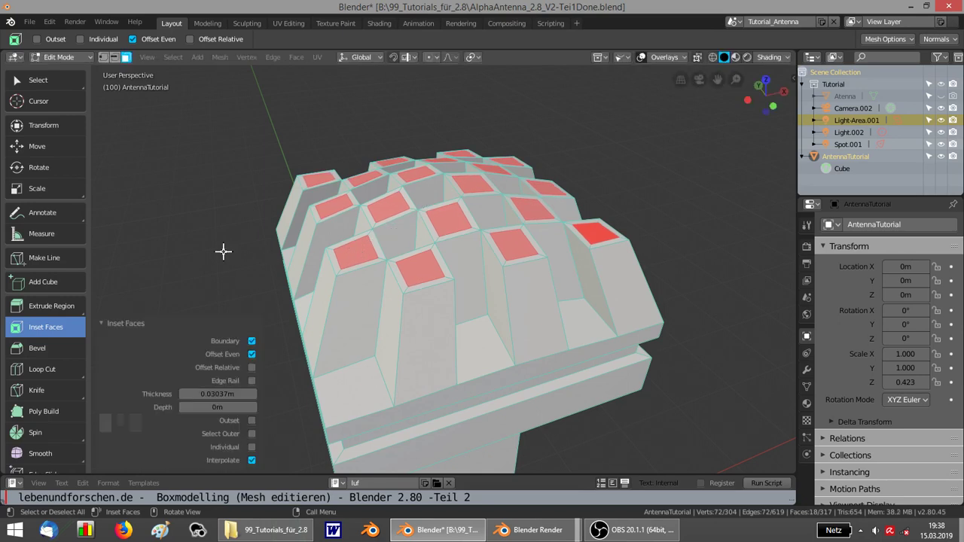
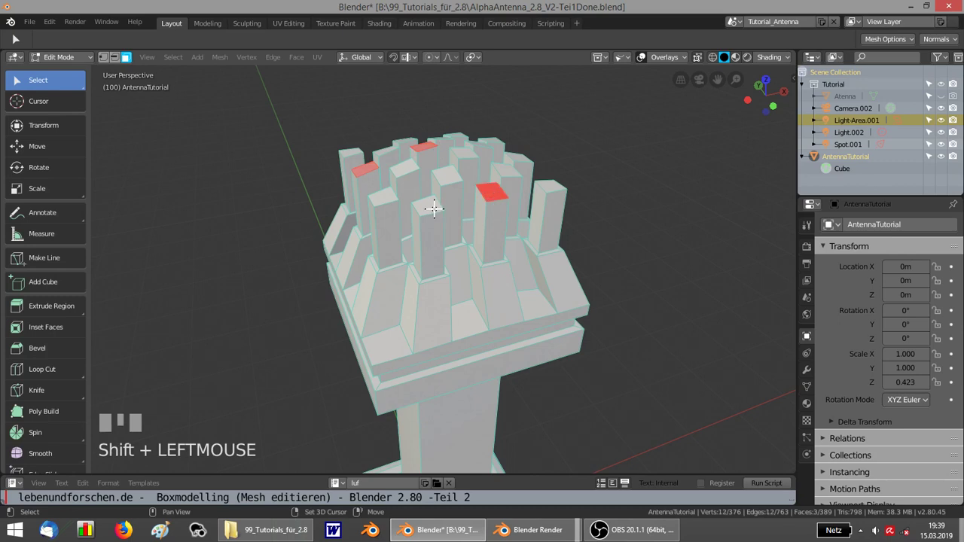
- Move several sets of pillar tops up along Z to varied heights for an uneven cluster
{"action": "key", "text": "g"}
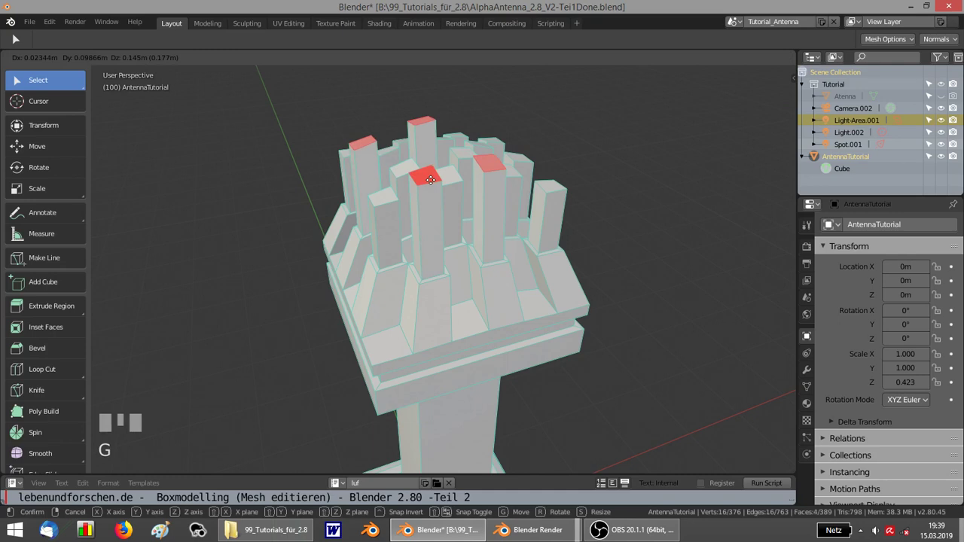
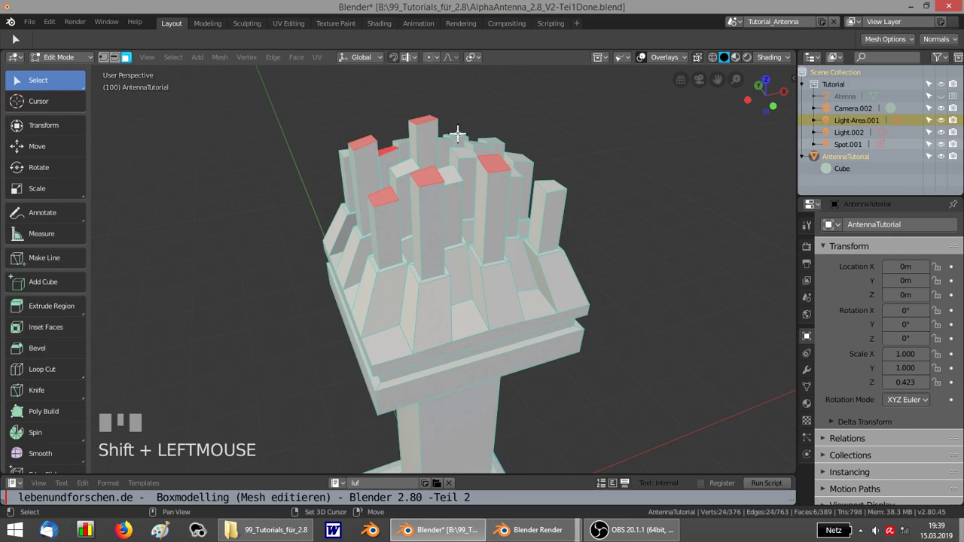
{"action": "key", "text": "g"}
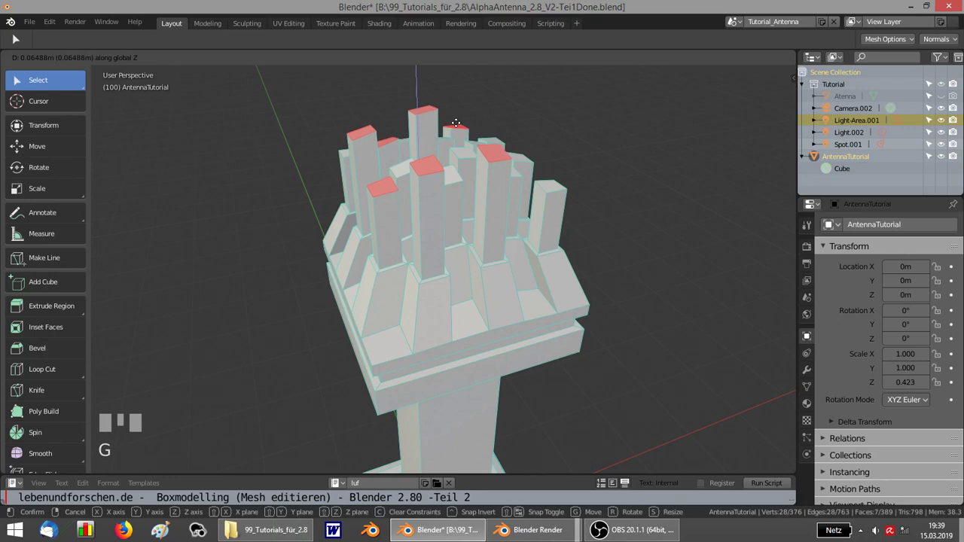
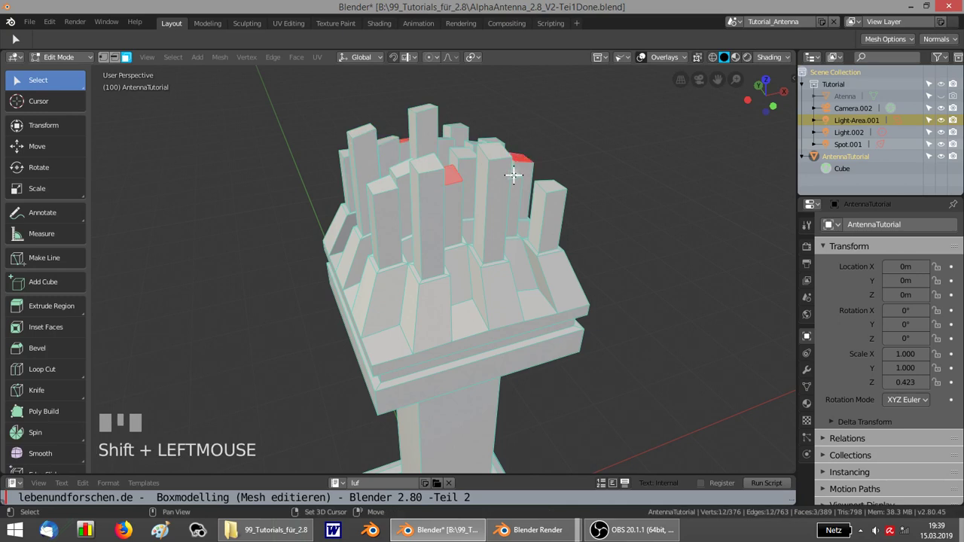
{"action": "key", "text": "g"}
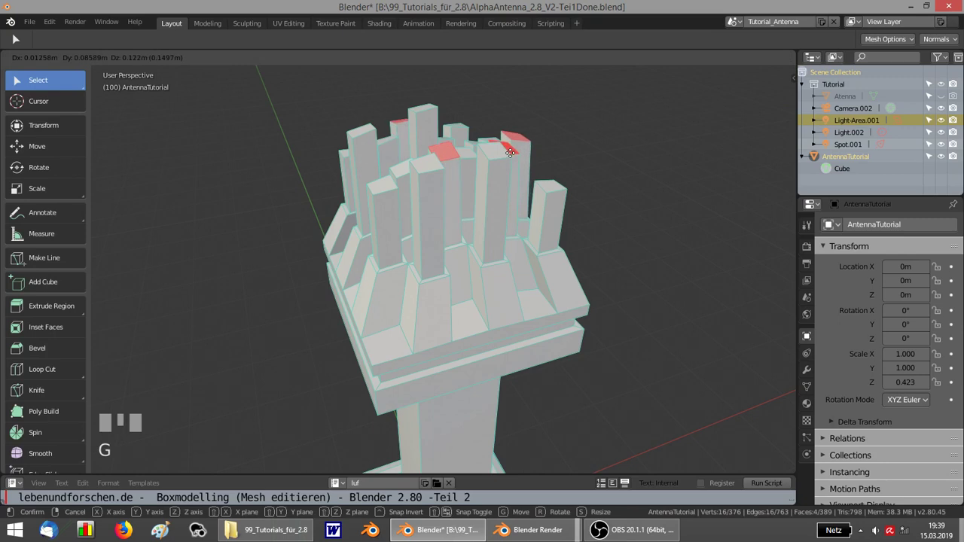
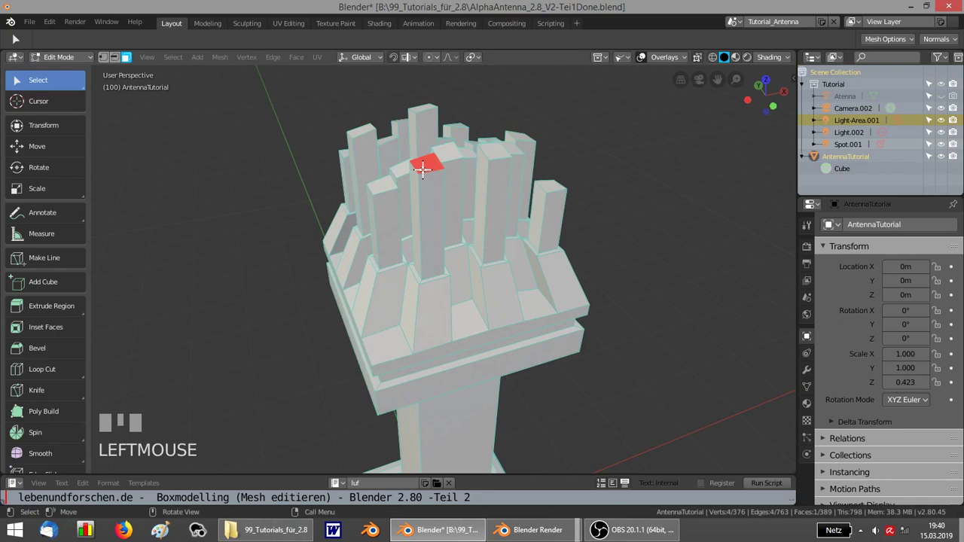
{"action": "key", "text": "g"}
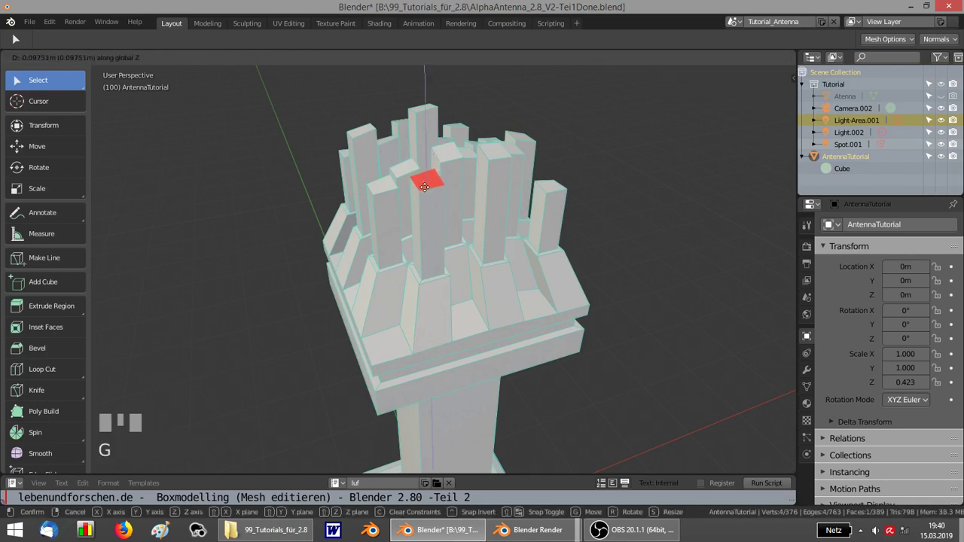
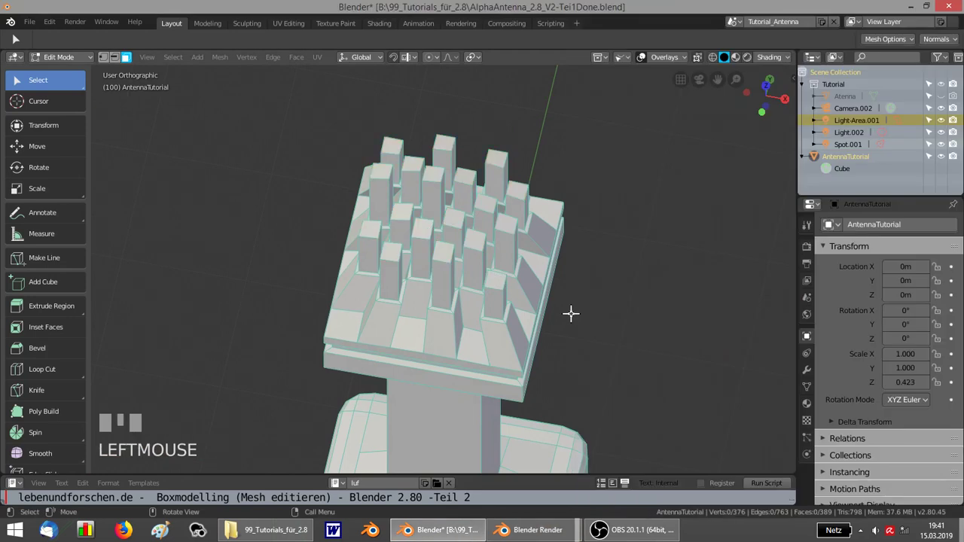
- Extrude every pillar top upward into tall columns, then abandon a tapering scale to keep them straight
{"action": "key", "text": "ctrl+z"}
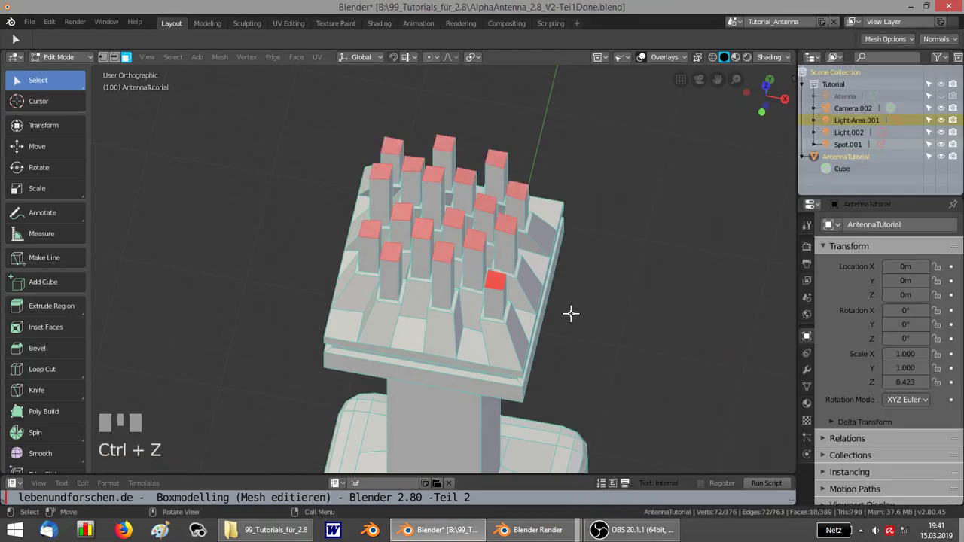
{"action": "key", "text": "e"}
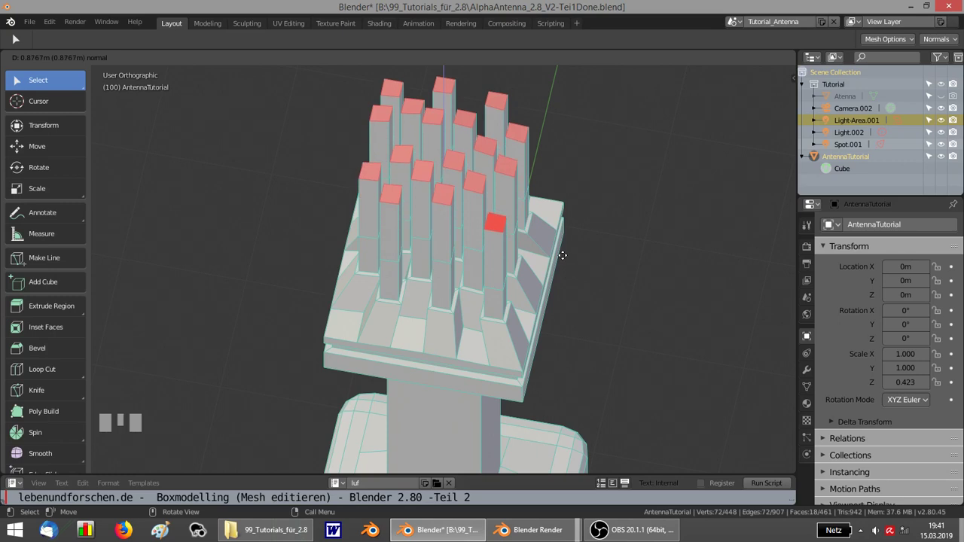
{"action": "key", "text": "Return"}
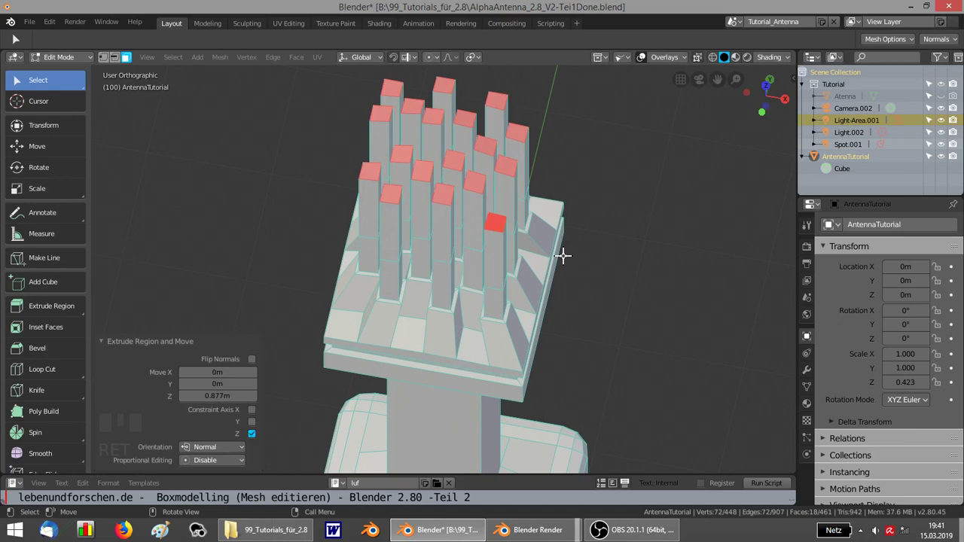
{"action": "key", "text": "s"}
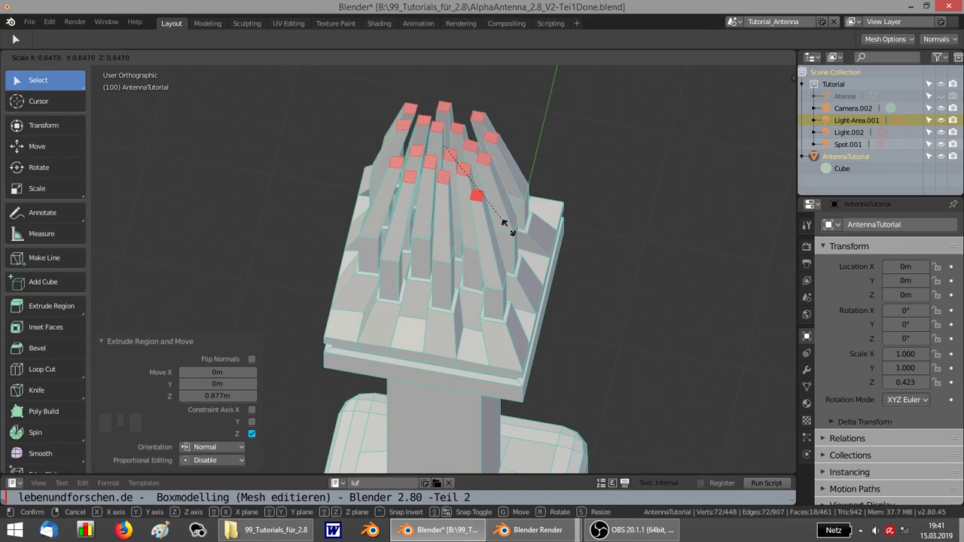
{"action": "key", "text": "Escape"}
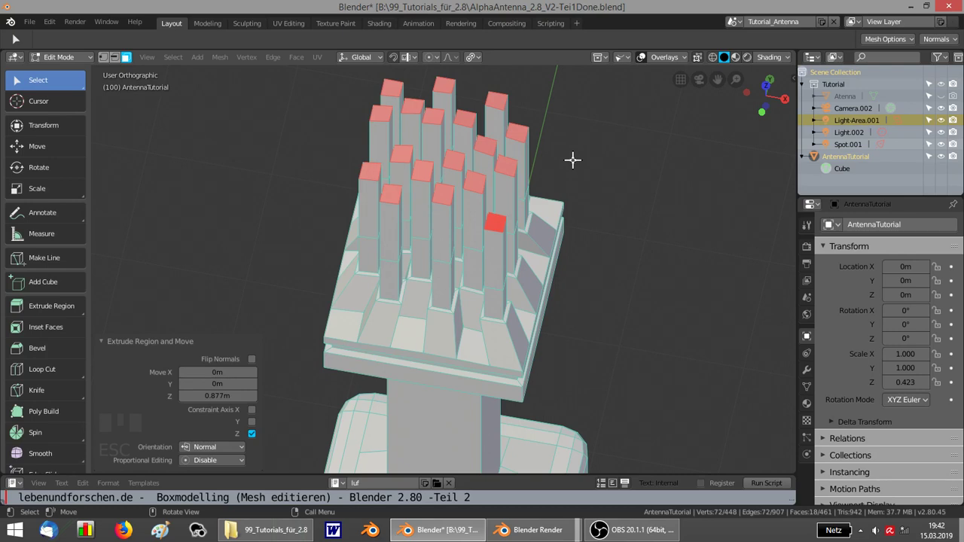
- Scale the column tops down to near zero about their own centres, forming pointed spikes
{"action": "key", "text": "5"}
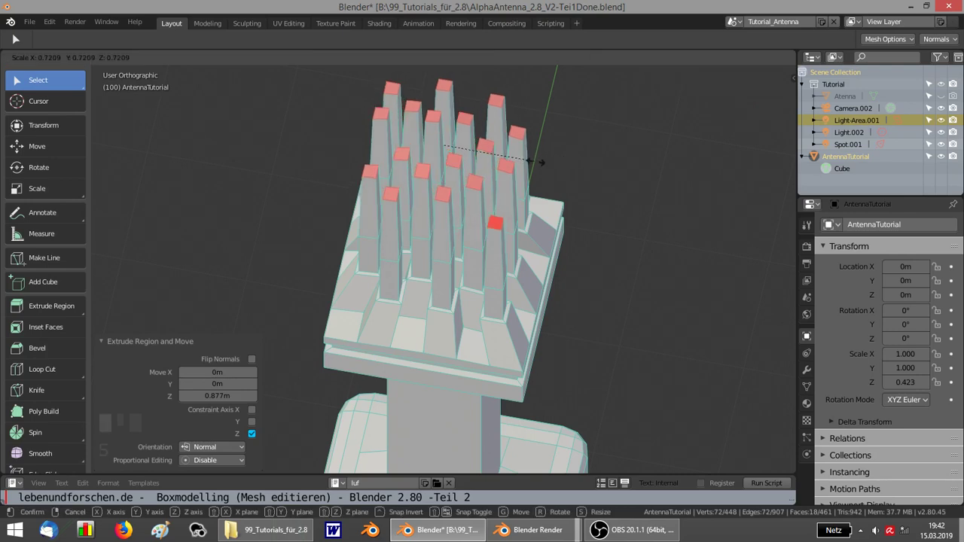
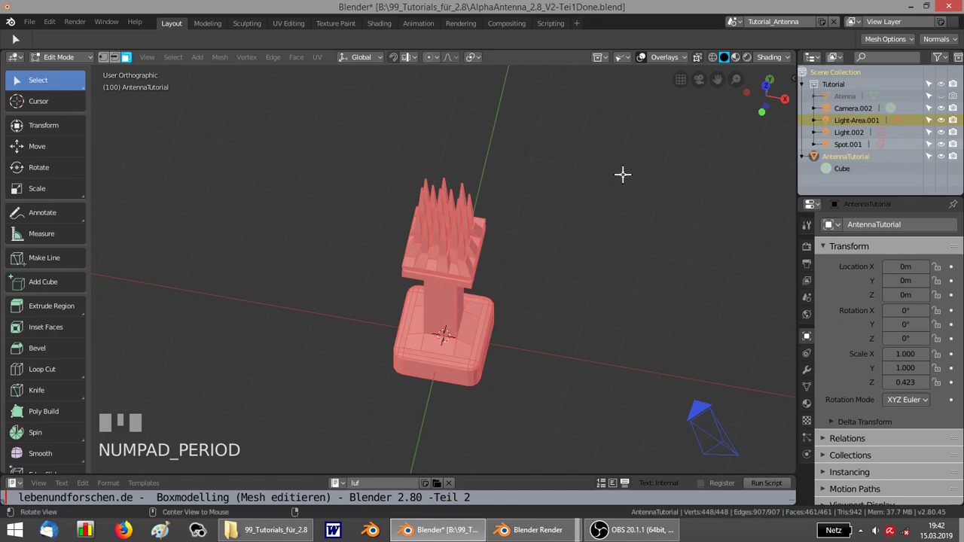
- Orbit around the whole spiky antenna, compare it with the reference render and deselect the mesh
{"action": "left_click_drag", "start_coordinate": [625, 168], "coordinate": [613, 128]}
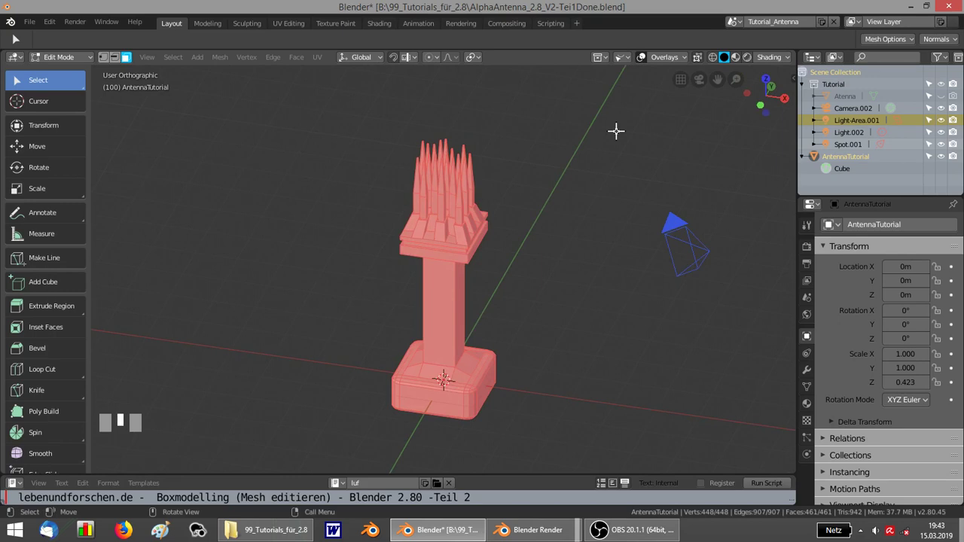
{"action": "left_click_drag", "start_coordinate": [613, 128], "coordinate": [613, 129]}
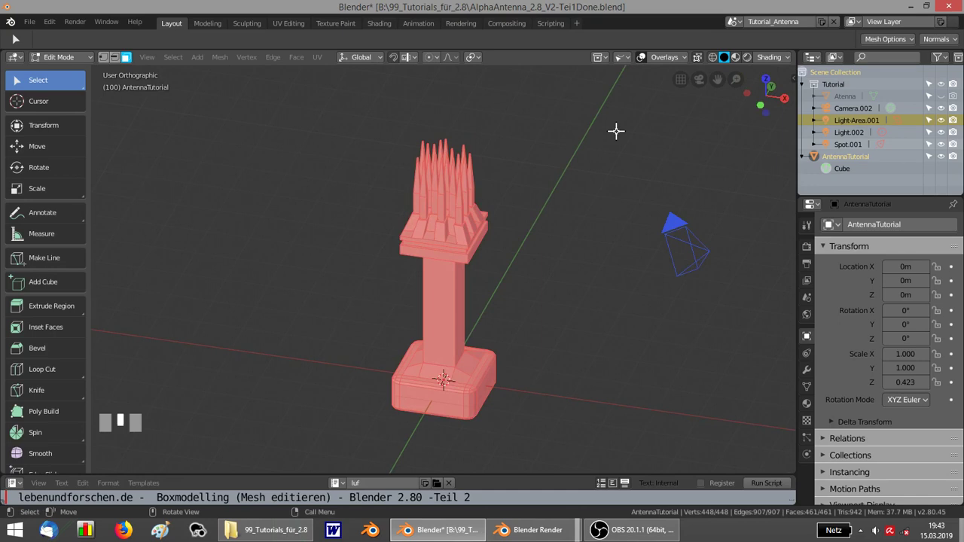
{"action": "left_click_drag", "start_coordinate": [613, 129], "coordinate": [612, 129]}
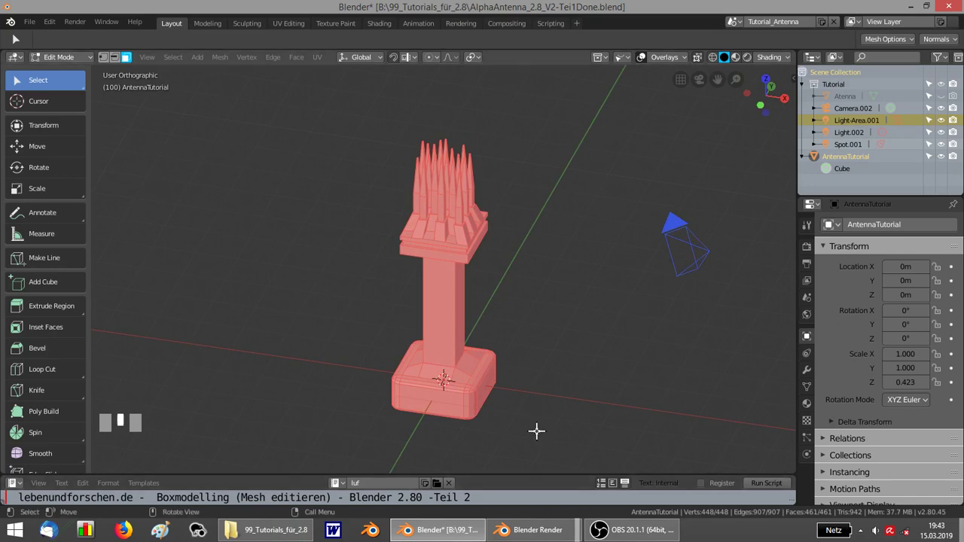
{"action": "middle_click", "coordinate": [538, 425]}
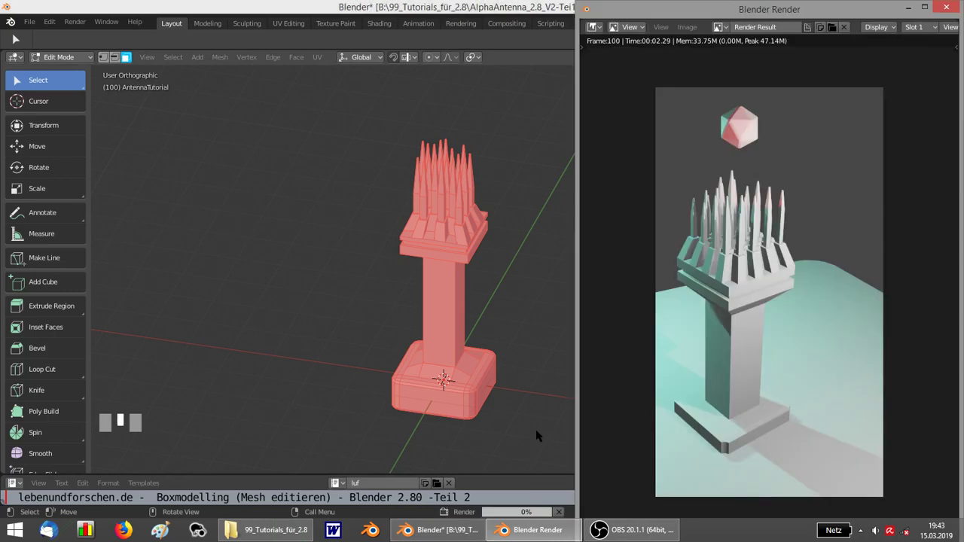
{"action": "left_click", "coordinate": [524, 321]}
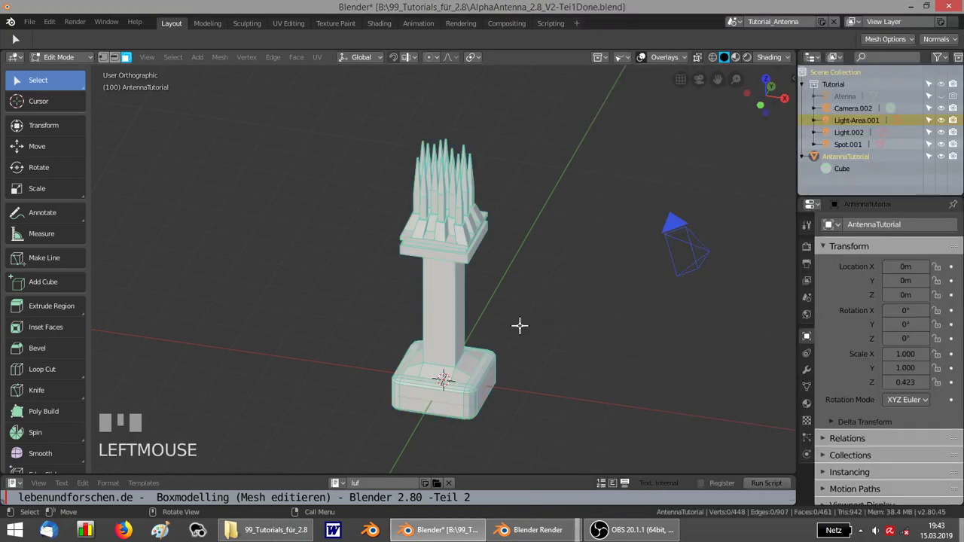